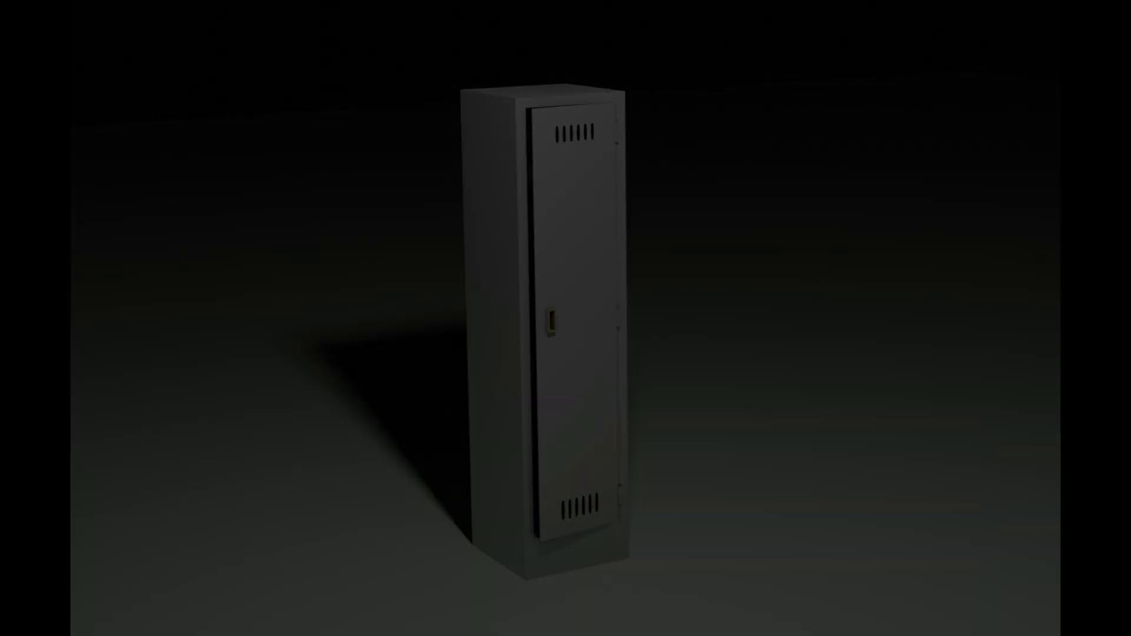
Step: Enter Edit Mode on the default cube and begin scaling it along X
{"action": "key", "text": "Tab"}
{"action": "key", "text": "s"}
{"action": "key", "text": "s"}
{"action": "key", "text": "x"}
{"action": "key", "text": "Return"}
Step: Scale the cube to half along X and Y and double along Z for a tall, narrow locker body
{"action": "key", "text": "5"}
{"action": "key", "text": "Return"}
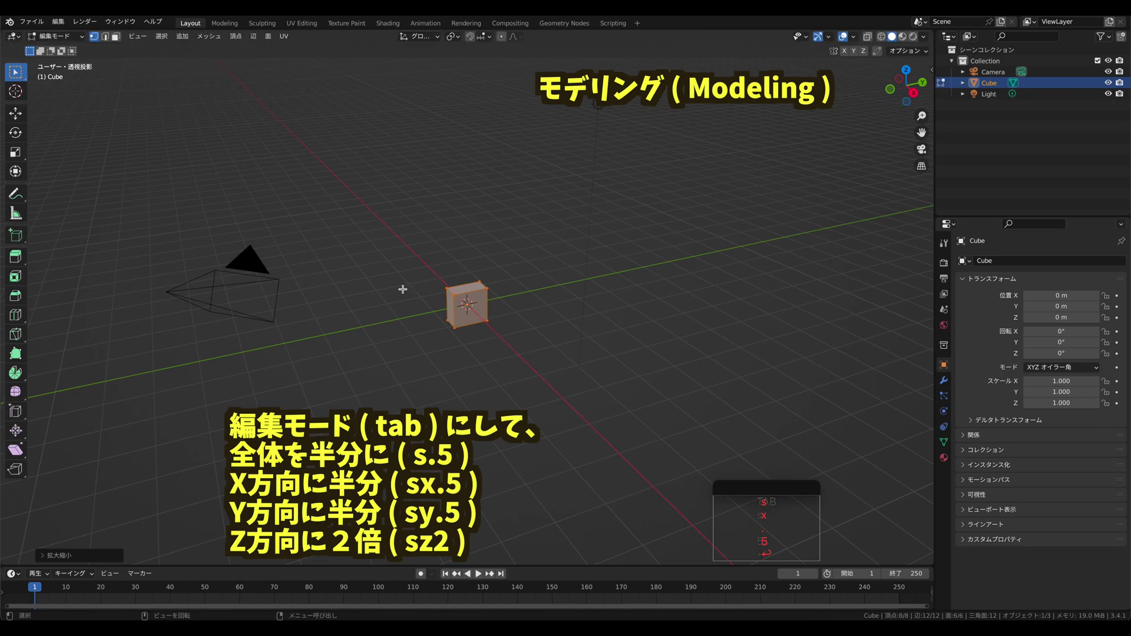
{"action": "key", "text": "s"}
{"action": "key", "text": "y"}
{"action": "key", "text": "Return"}
{"action": "key", "text": "5"}
{"action": "key", "text": "Return"}
{"action": "key", "text": "s"}
{"action": "key", "text": "z"}
{"action": "key", "text": "2"}
{"action": "key", "text": "Return"}
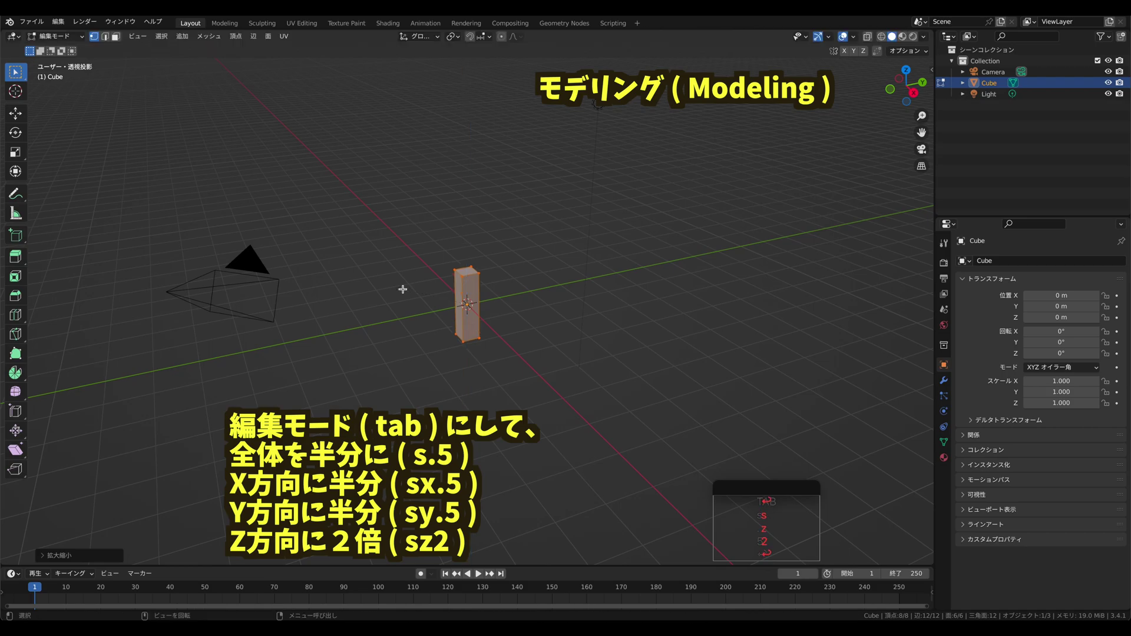
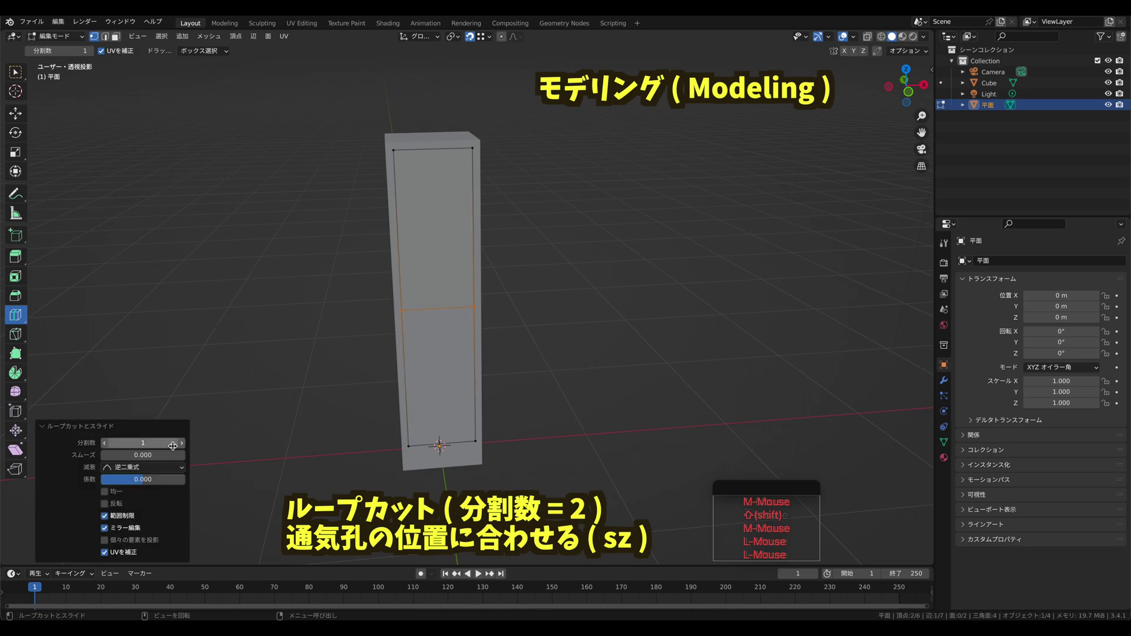
Step: Make the loop cut produce two edge loops and spread them vertically to the vent positions
{"action": "left_click", "coordinate": [184, 447]}
{"action": "key", "text": "s"}
{"action": "key", "text": "z"}
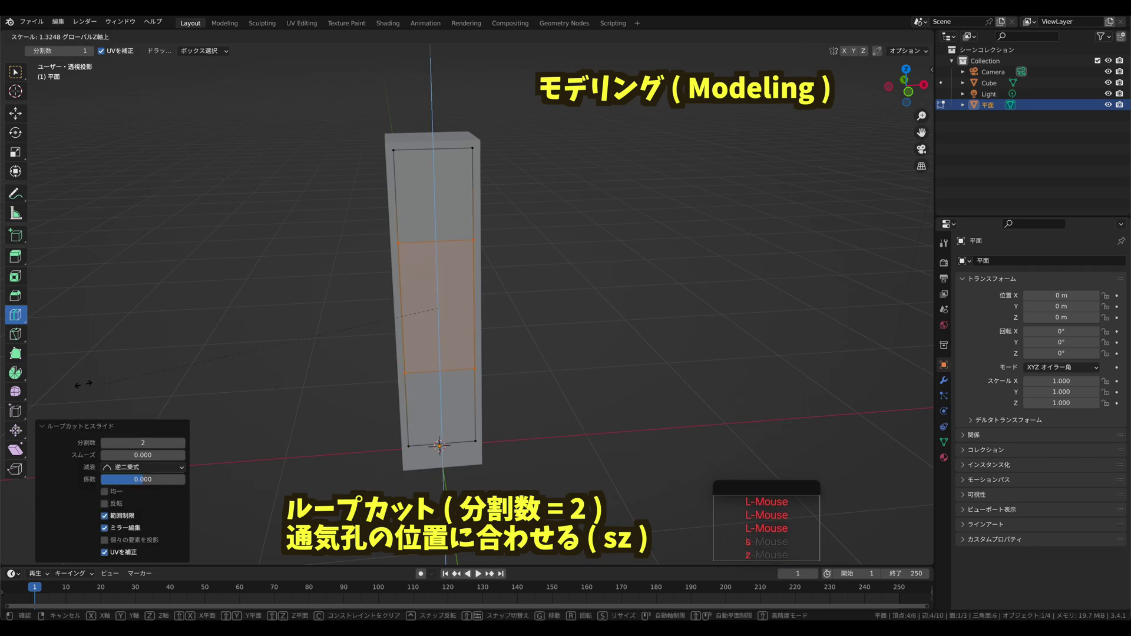
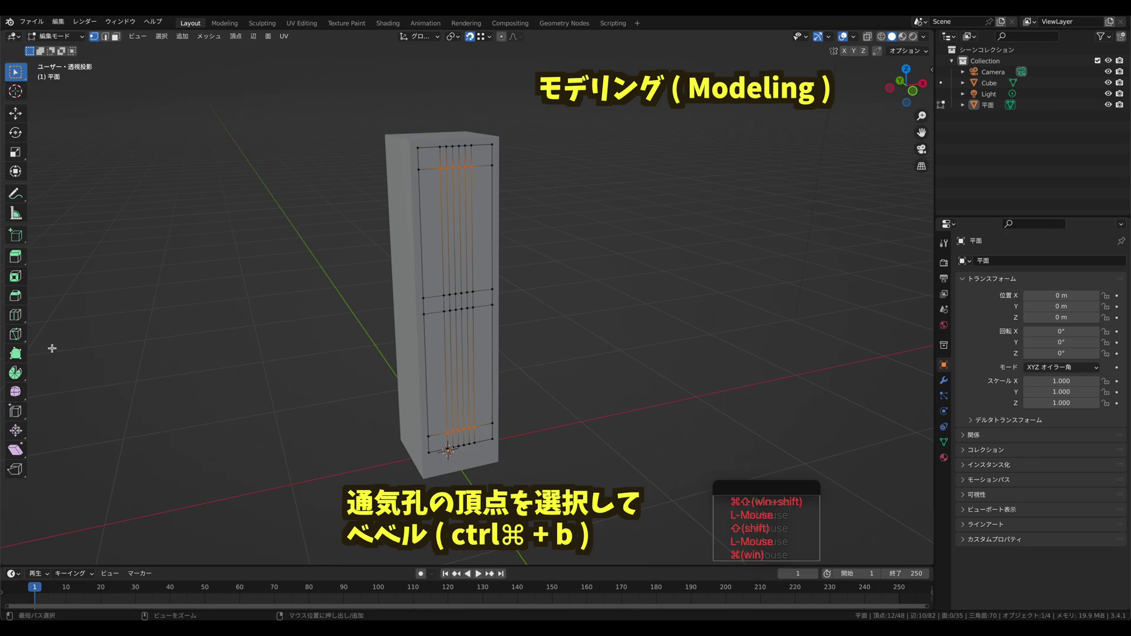
Step: Bevel the selected vent vertices with Affect set to Vertices and a smaller width
{"action": "key", "text": "shift+super+b"}
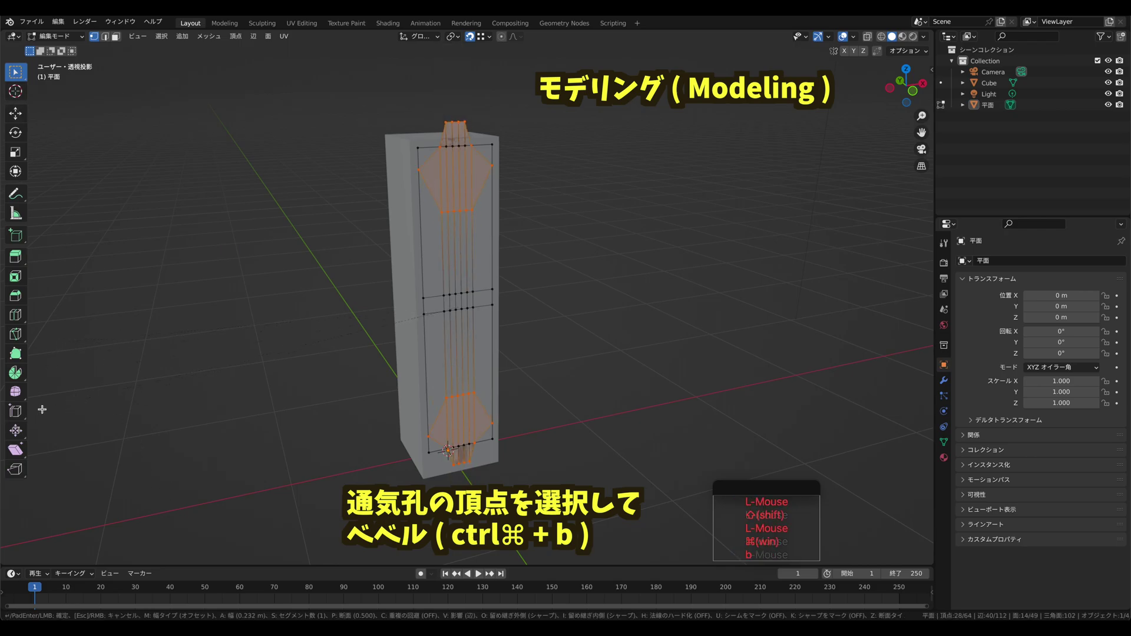
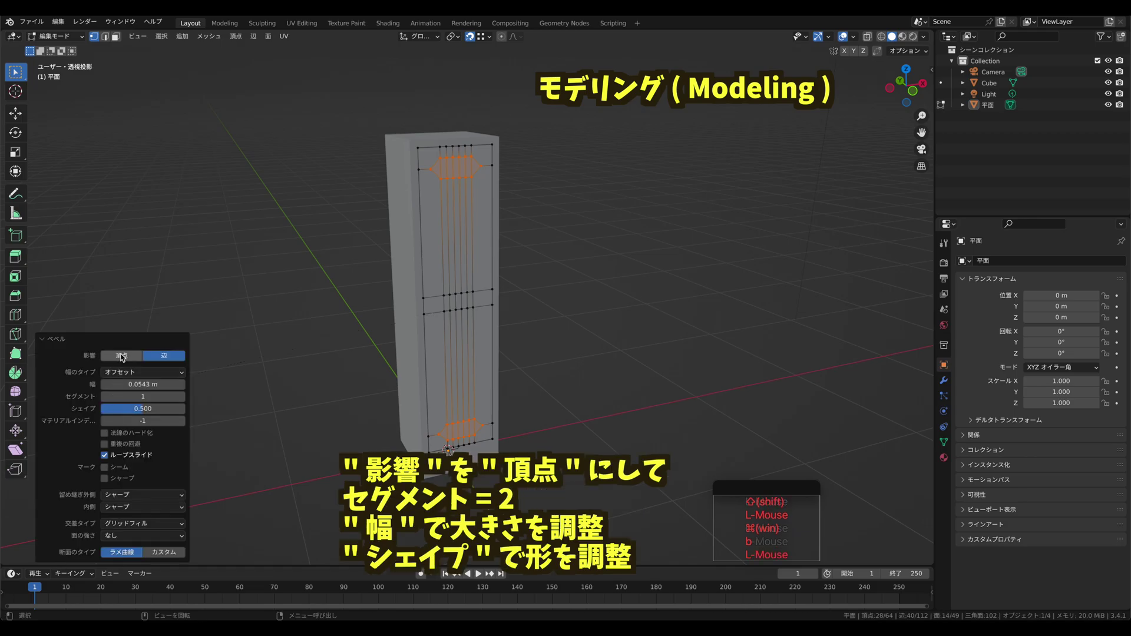
{"action": "left_click", "coordinate": [125, 359]}
{"action": "left_click", "coordinate": [106, 388]}
{"action": "double_click", "coordinate": [106, 389]}
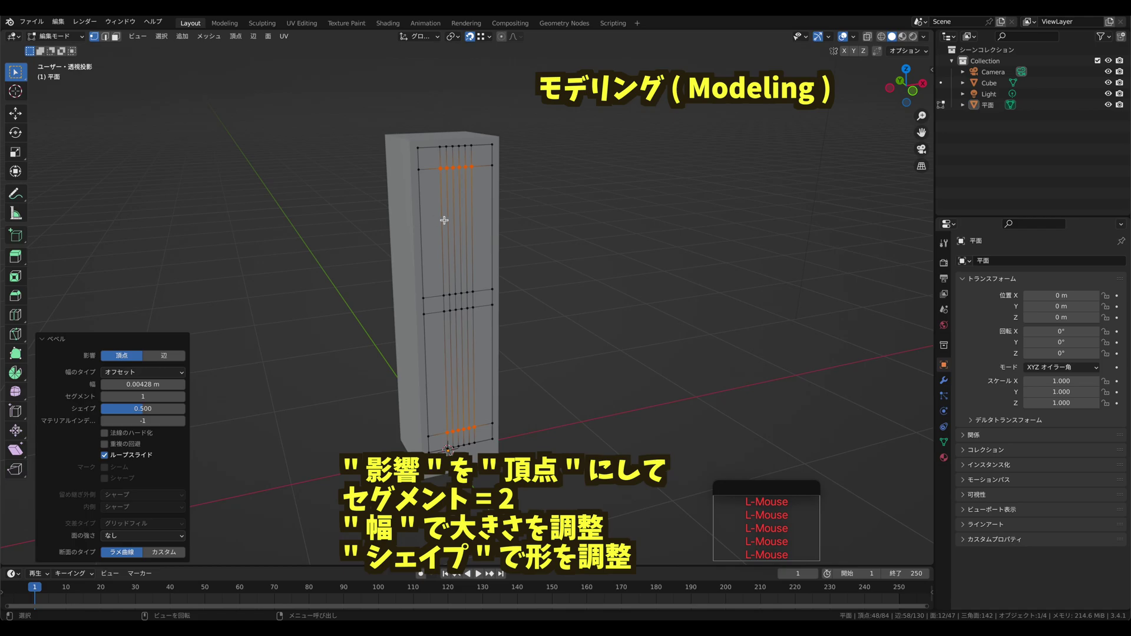
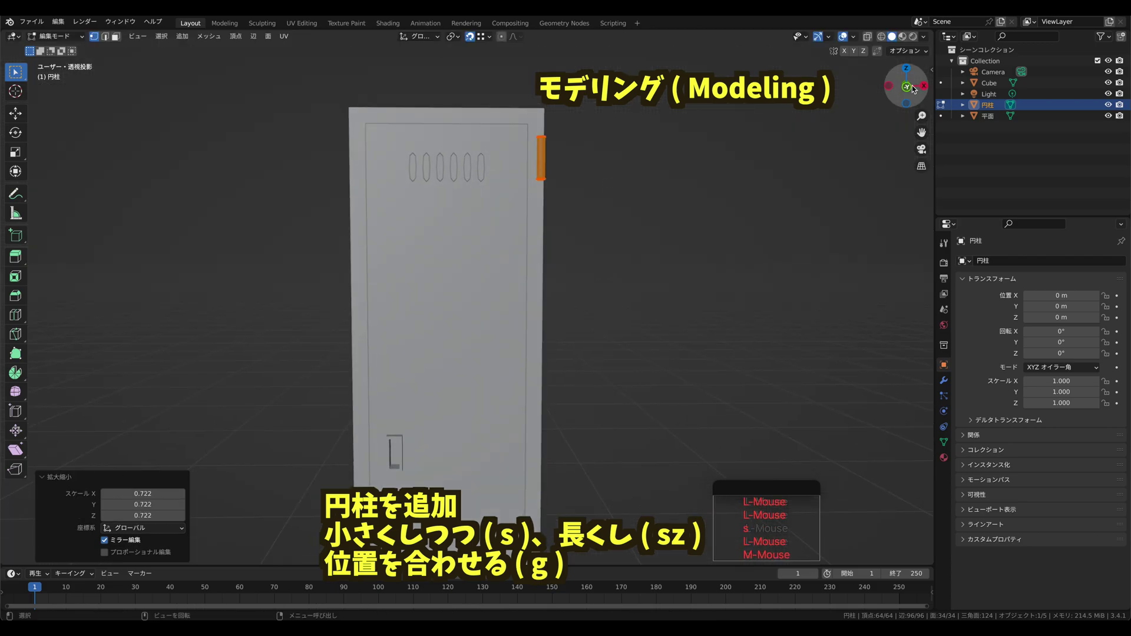
Step: Move the hinge along Y to the door edge in side view and set the array's Z offset to -8.5
{"action": "left_click", "coordinate": [925, 88]}
{"action": "key", "text": "g"}
{"action": "key", "text": "y"}
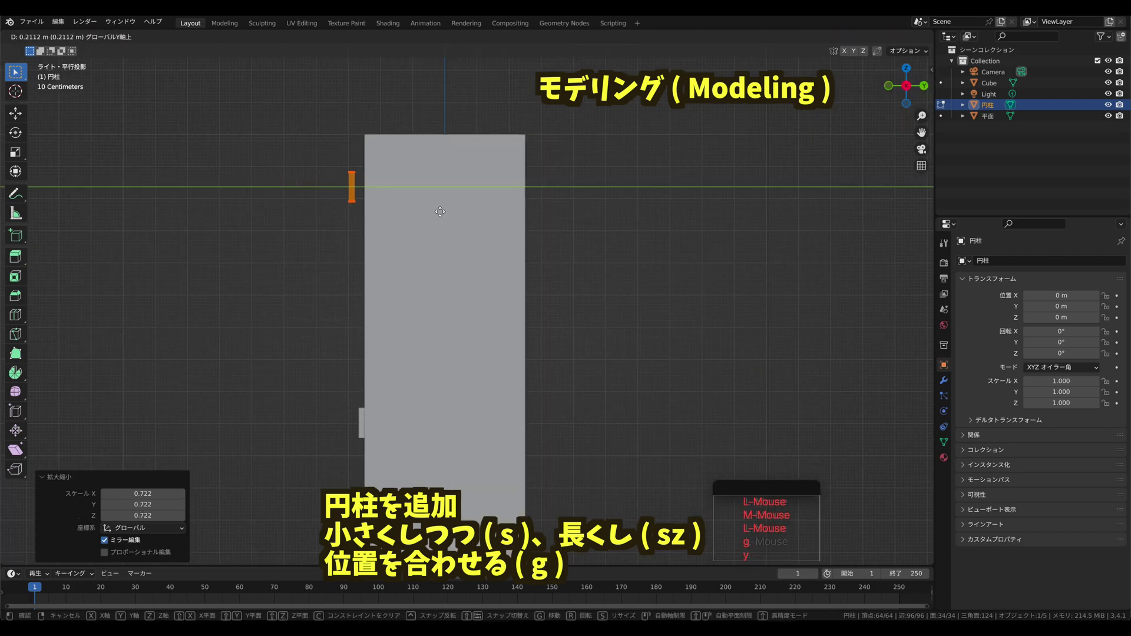
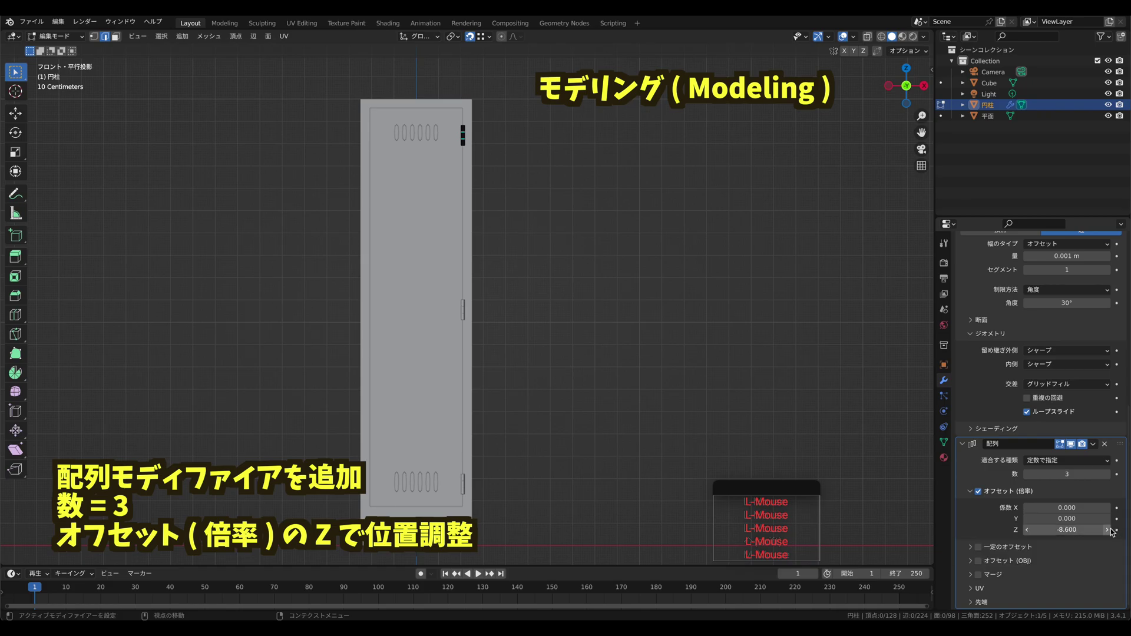
{"action": "key", "text": "shift+super+Tab"}
{"action": "double_click", "coordinate": [409, 26]}
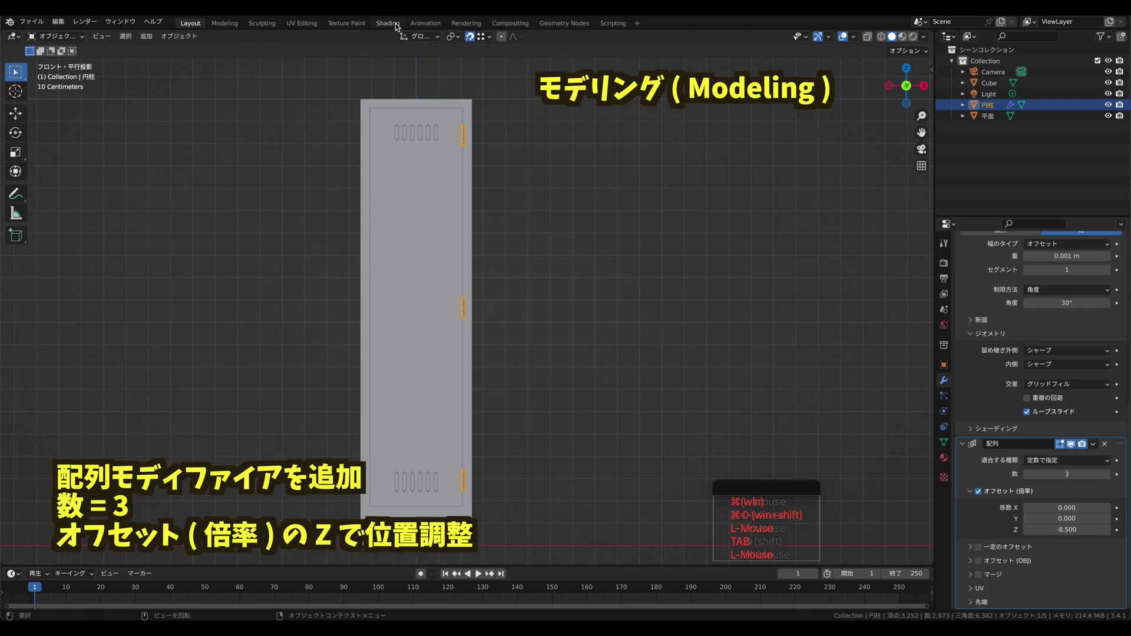
Step: Switch to the material workspace and select the locker door panel
{"action": "left_click", "coordinate": [395, 24]}
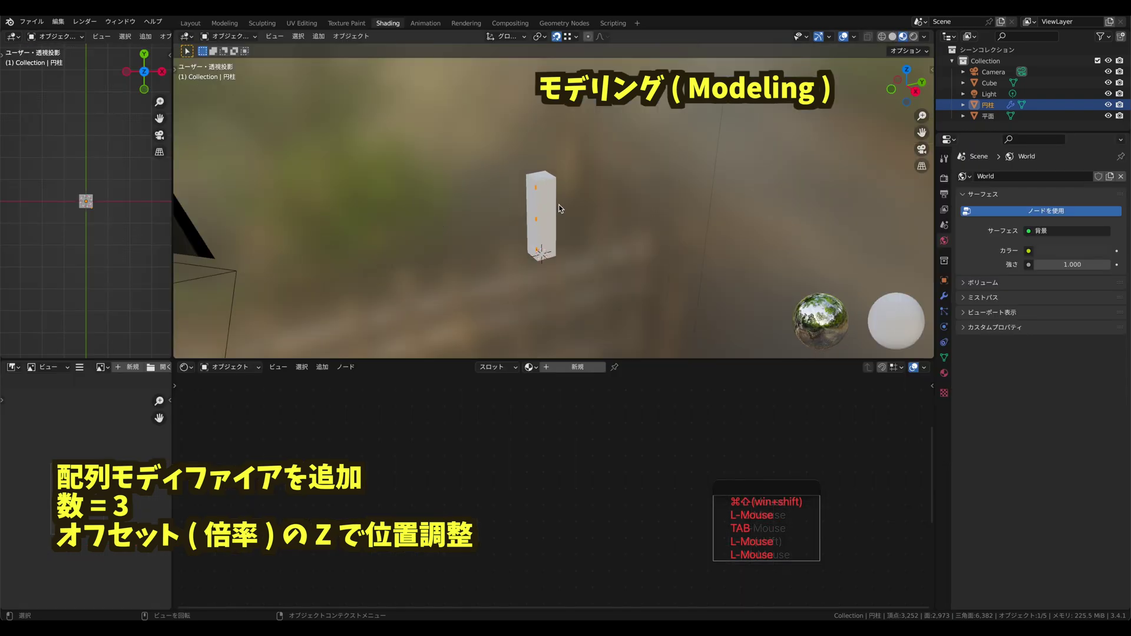
{"action": "middle_click", "coordinate": [518, 211]}
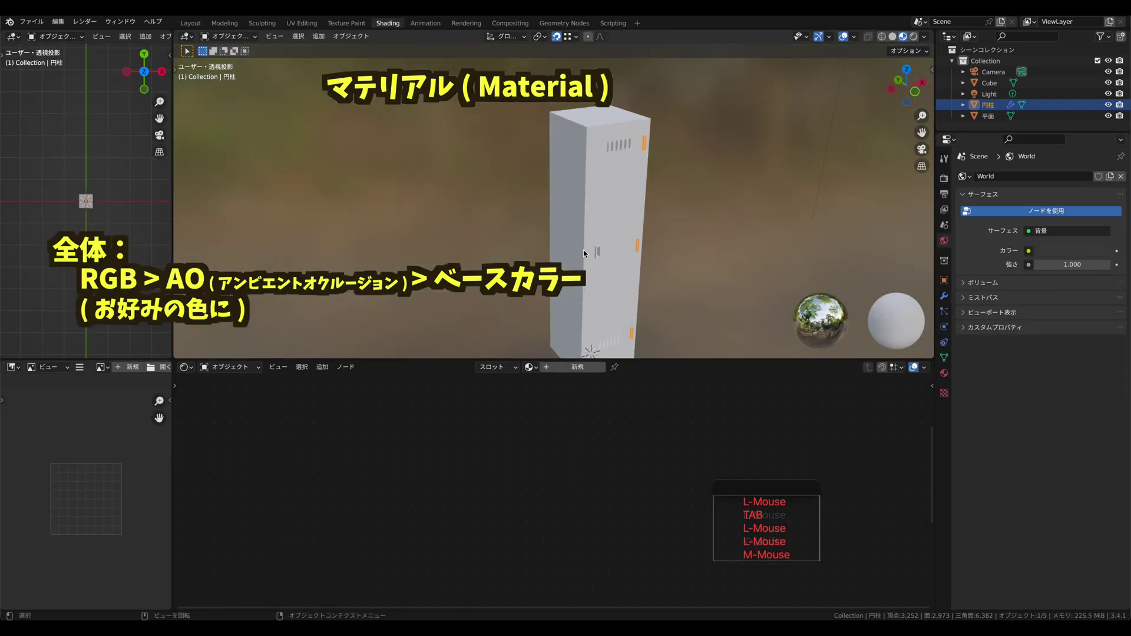
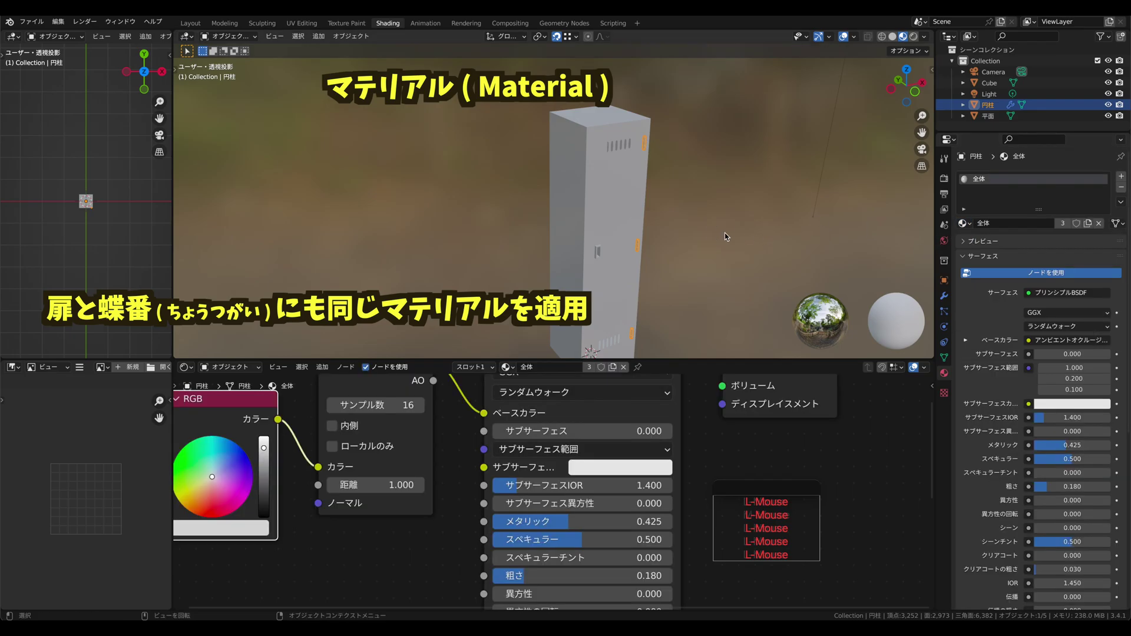
{"action": "middle_click", "coordinate": [626, 257]}
{"action": "left_click", "coordinate": [625, 240]}
Step: Add a second material slot to the door and create a new material named 取っ手
{"action": "left_click", "coordinate": [1126, 182]}
{"action": "left_click", "coordinate": [990, 249]}
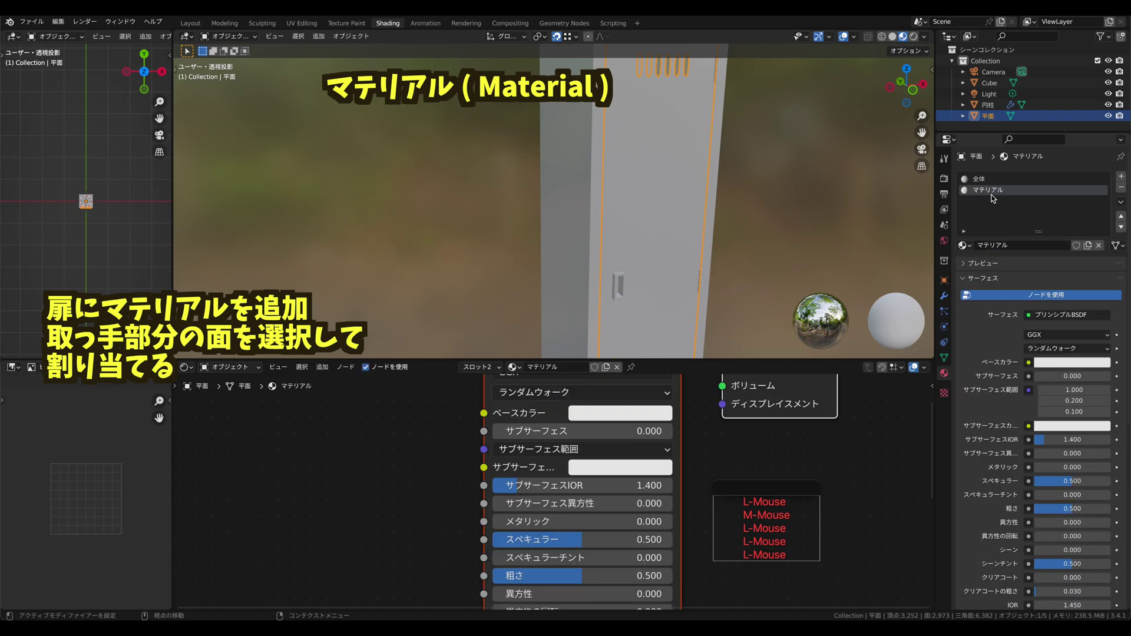
{"action": "double_click", "coordinate": [997, 196]}
{"action": "type", "text": "t"}
{"action": "key", "text": "Delete"}
{"action": "key", "text": "space"}
{"action": "key", "text": "Return"}
{"action": "key", "text": "Return"}
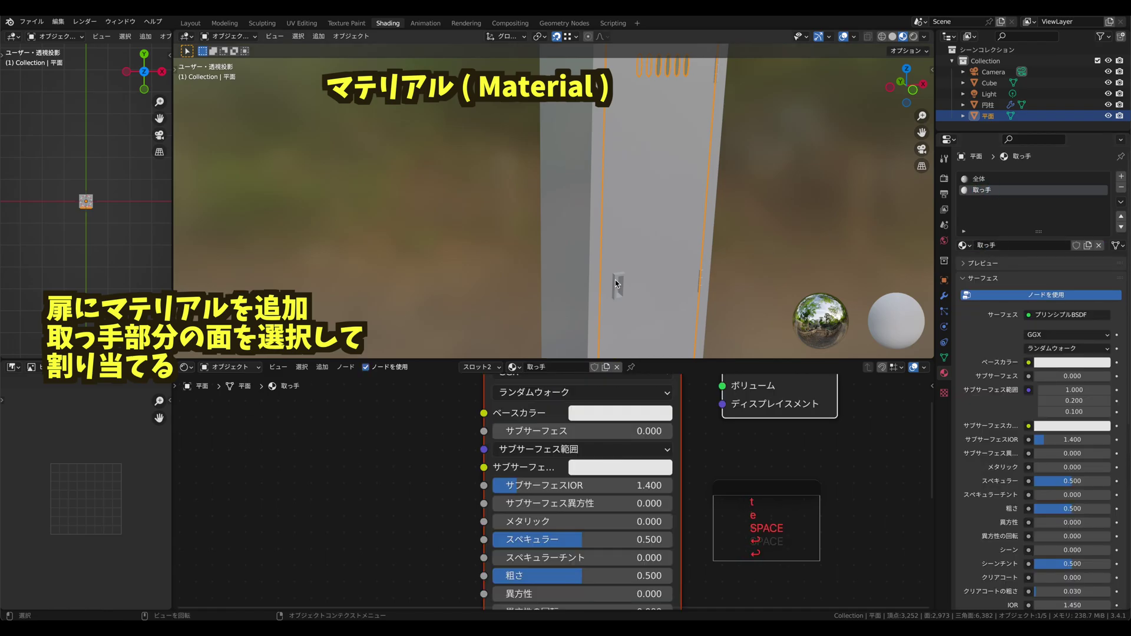
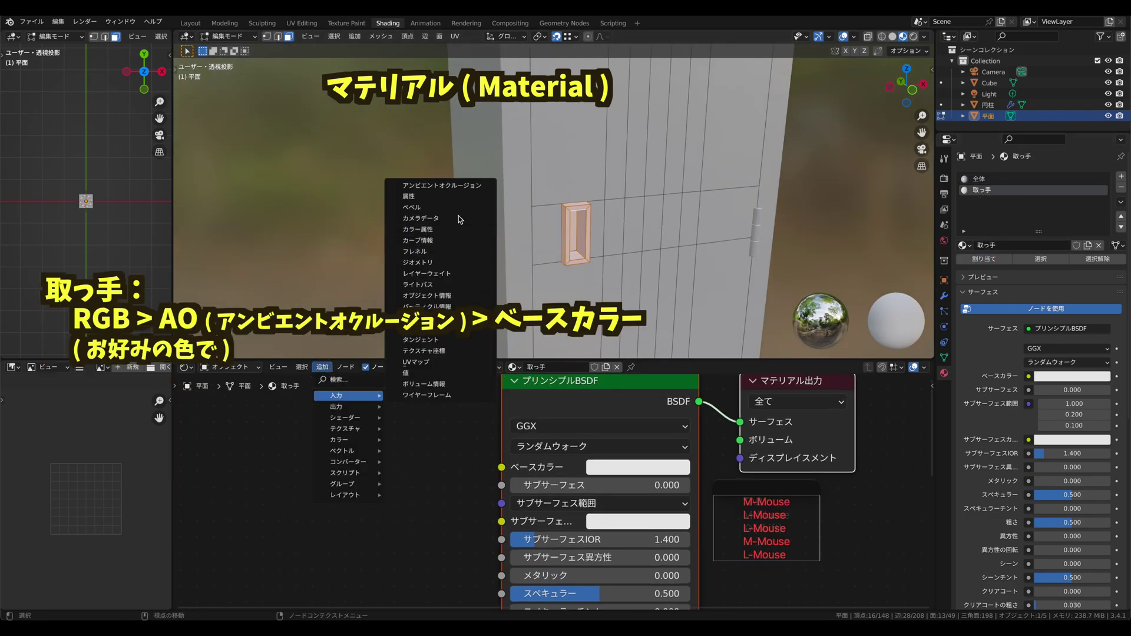
Step: Add an Ambient Occlusion node fed by an RGB node into the handle material's base colour
{"action": "left_click", "coordinate": [456, 182]}
{"action": "left_click", "coordinate": [340, 399]}
{"action": "left_click", "coordinate": [458, 430]}
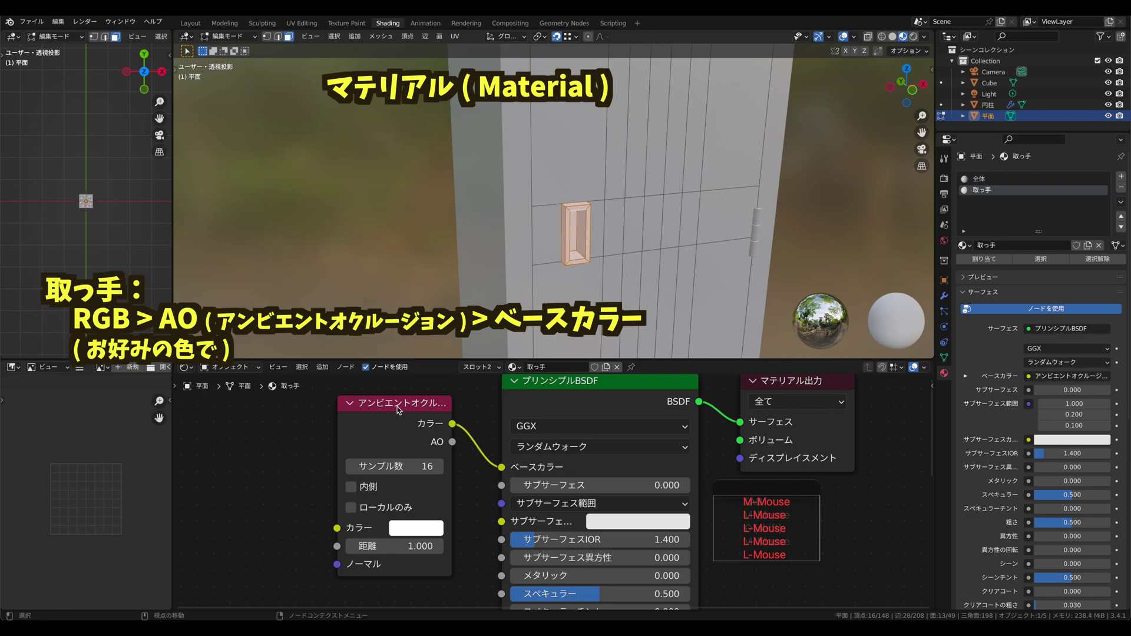
{"action": "left_click", "coordinate": [329, 372]}
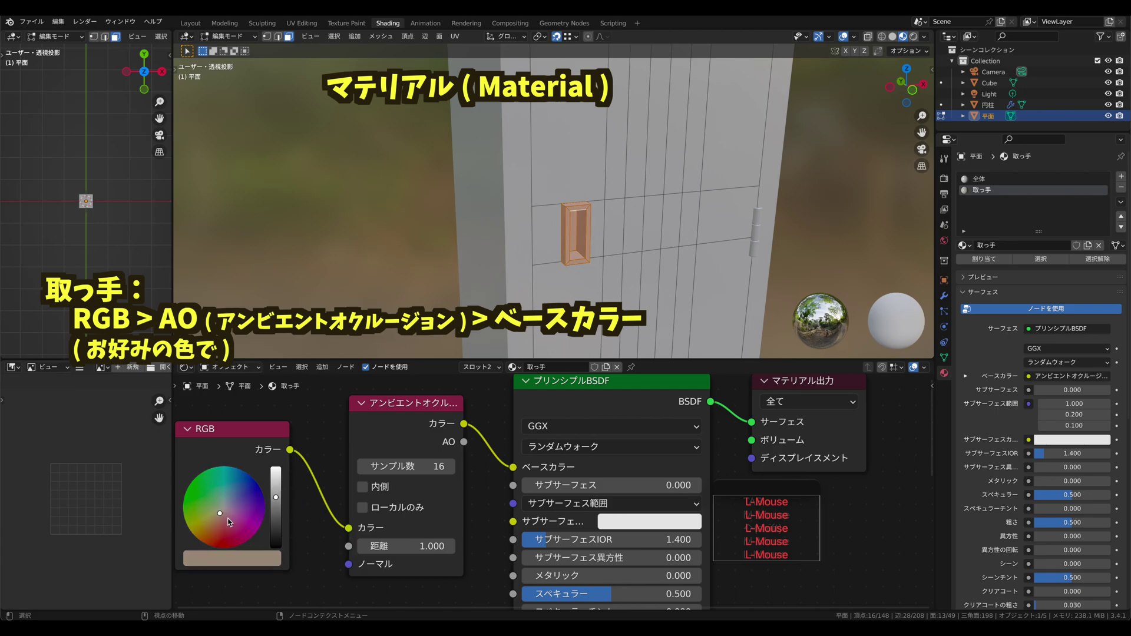
{"action": "key", "text": "Tab"}
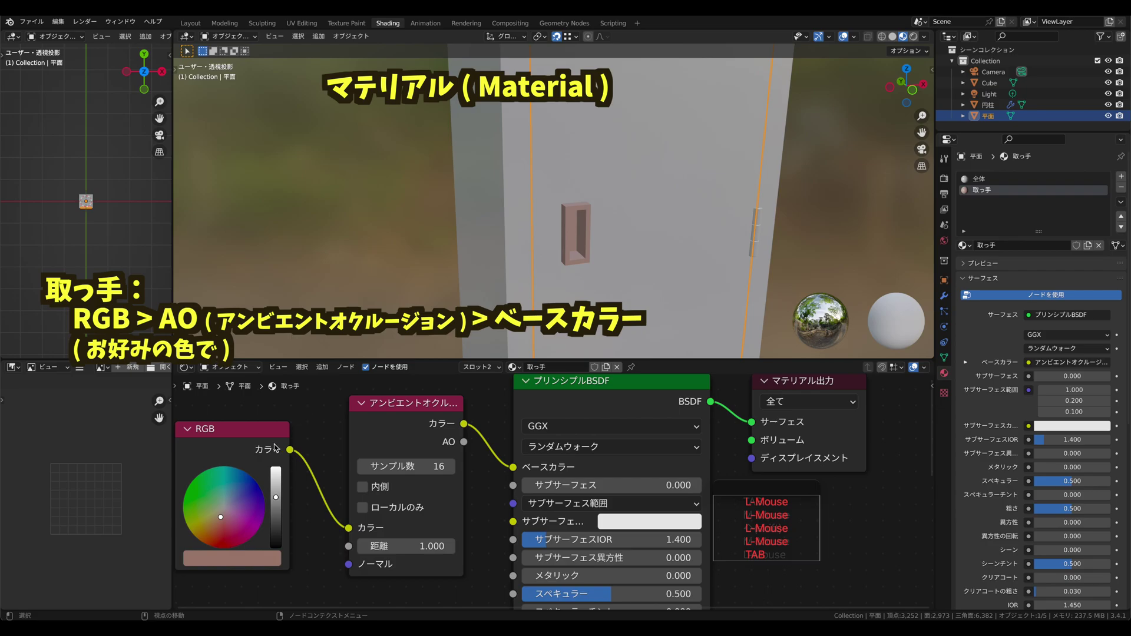
Step: Adjust the RGB node colour to settle on a gold tone for the handle
{"action": "left_click", "coordinate": [215, 517]}
{"action": "left_click", "coordinate": [372, 296]}
{"action": "left_click", "coordinate": [591, 235]}
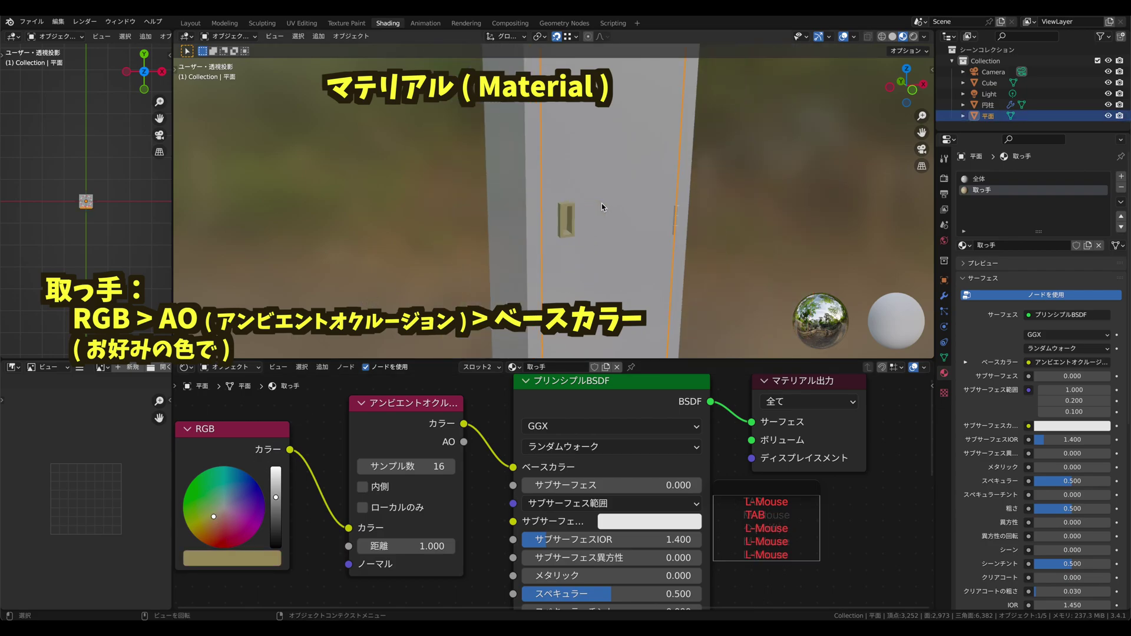
{"action": "left_click", "coordinate": [659, 201]}
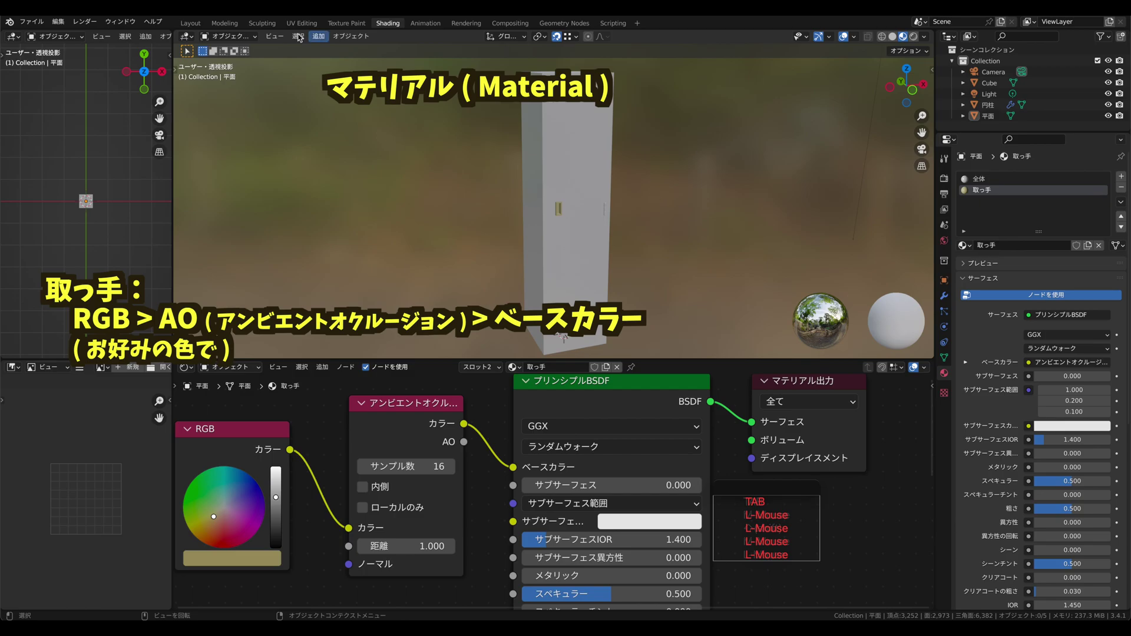
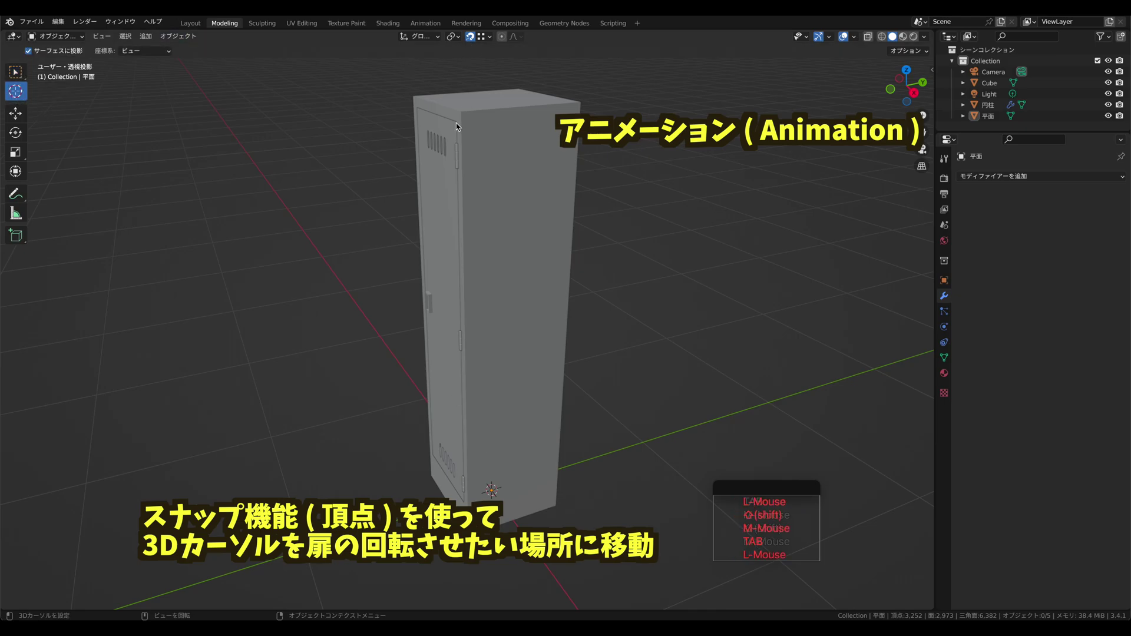
Step: Snap the 3D cursor to the hinge vertex and set the door's origin to it
{"action": "left_click", "coordinate": [461, 129]}
{"action": "left_click", "coordinate": [25, 79]}
{"action": "left_click", "coordinate": [433, 186]}
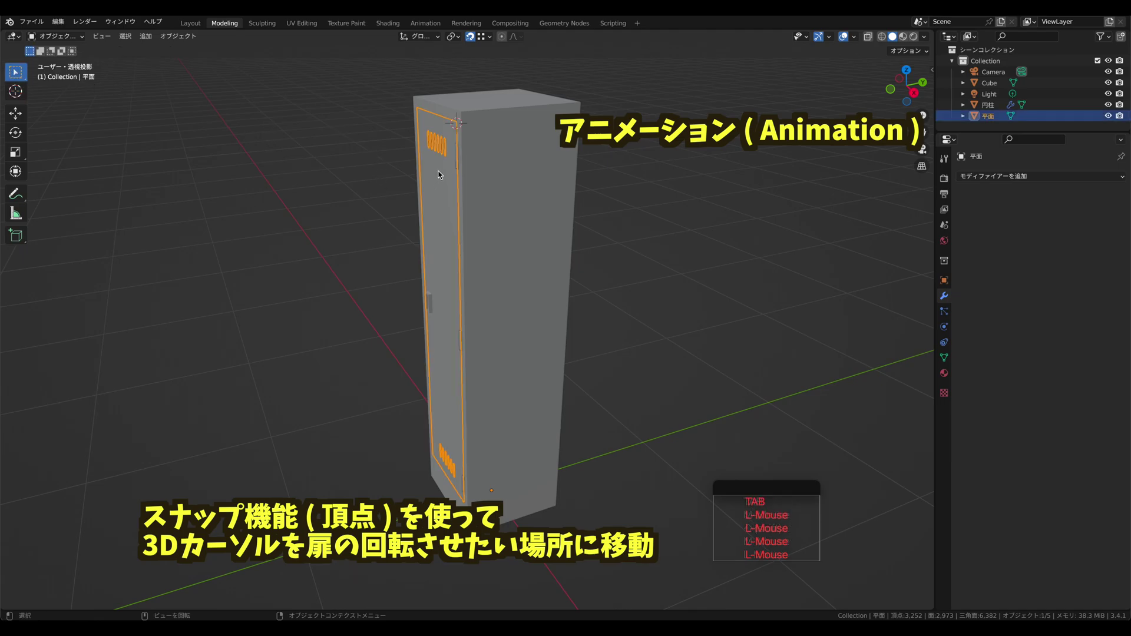
{"action": "left_click", "coordinate": [177, 41]}
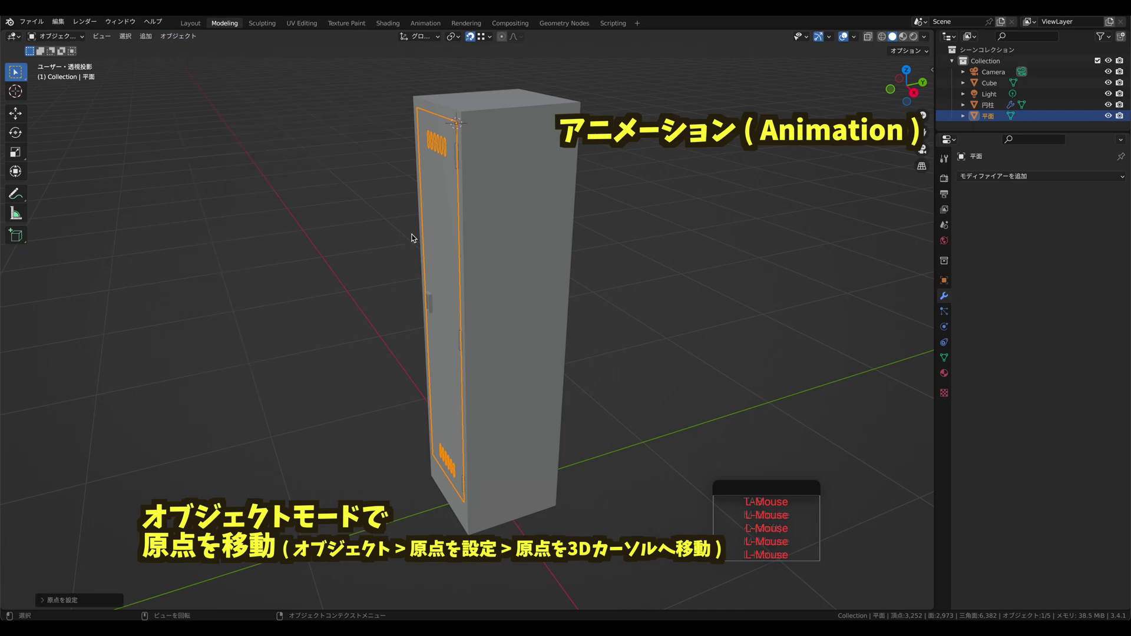
{"action": "key", "text": "Tab"}
{"action": "key", "text": "Tab"}
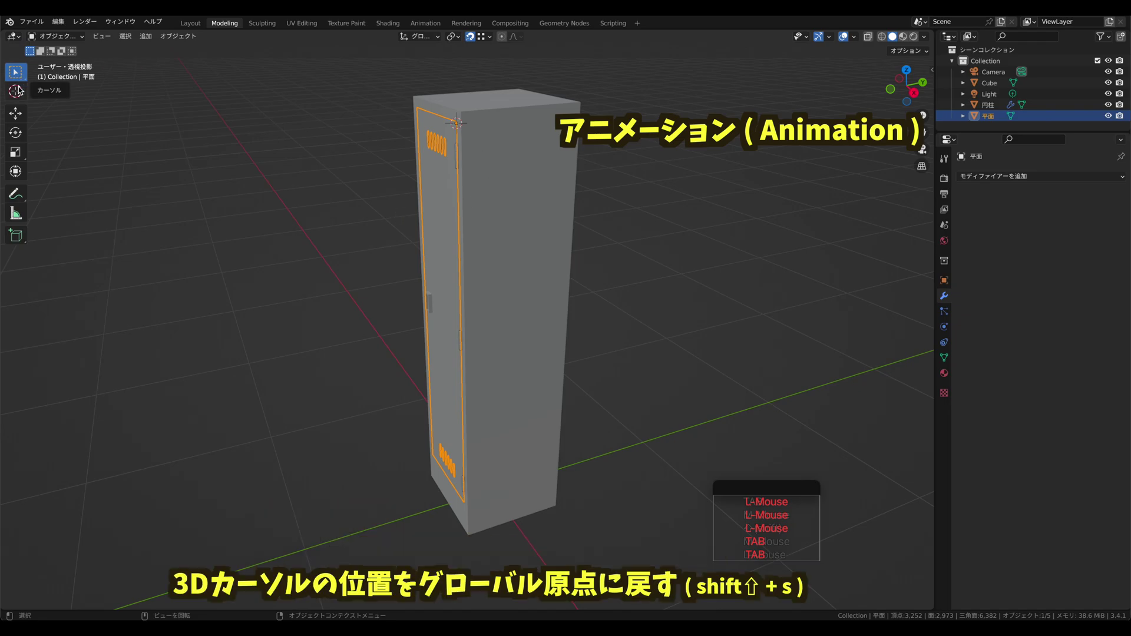
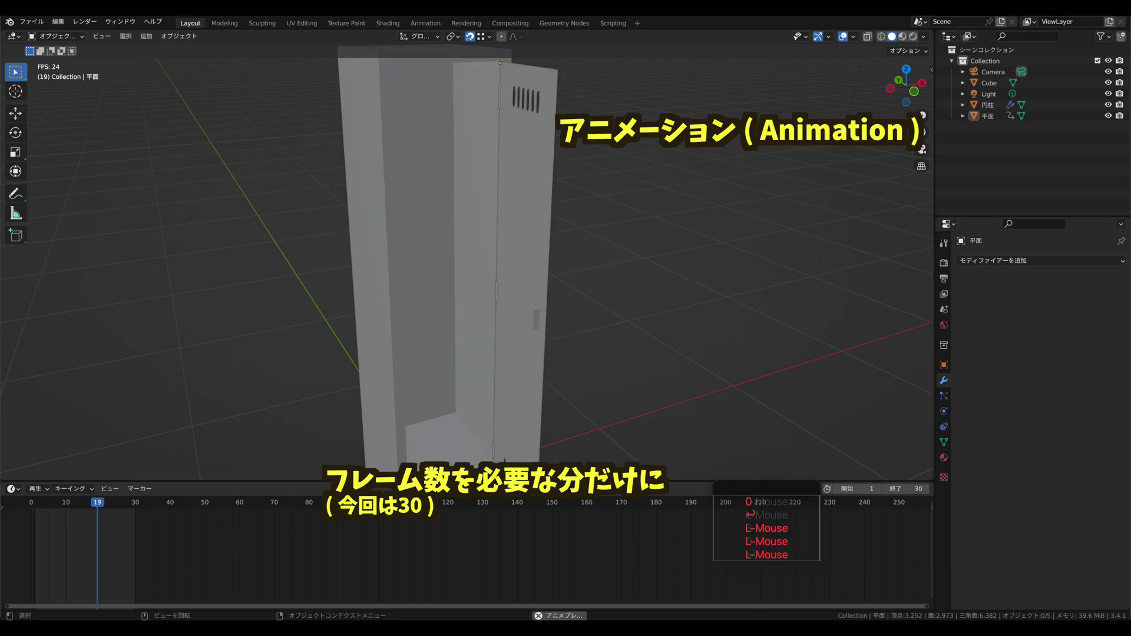
Step: Preview the animated locker with its materials shown in the viewport
{"action": "left_click", "coordinate": [916, 37]}
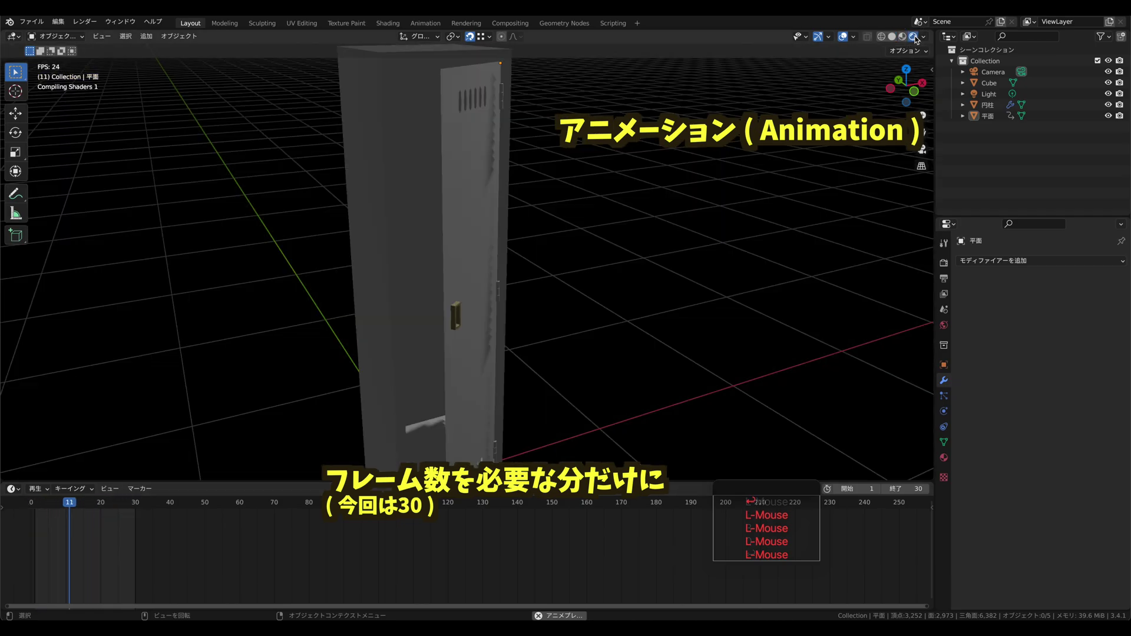
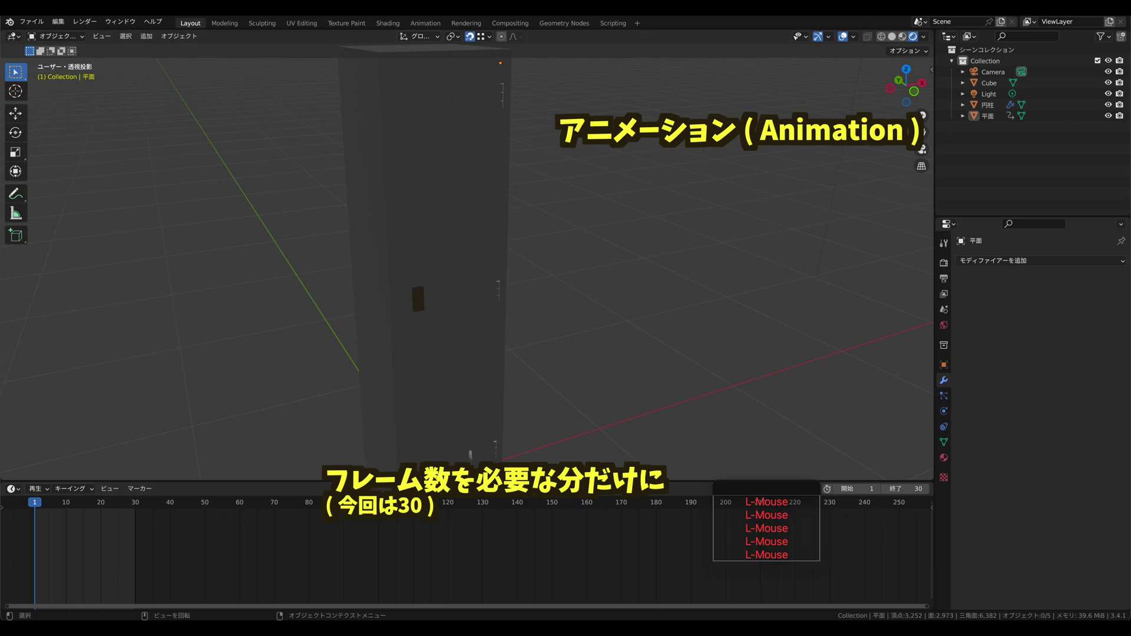
Step: Select all of the door's geometry in Edit Mode and change the transform pivot point
{"action": "left_click", "coordinate": [914, 43]}
{"action": "left_click", "coordinate": [450, 118]}
{"action": "key", "text": "shift+super+Tab"}
{"action": "key", "text": "a"}
{"action": "left_click", "coordinate": [456, 38]}
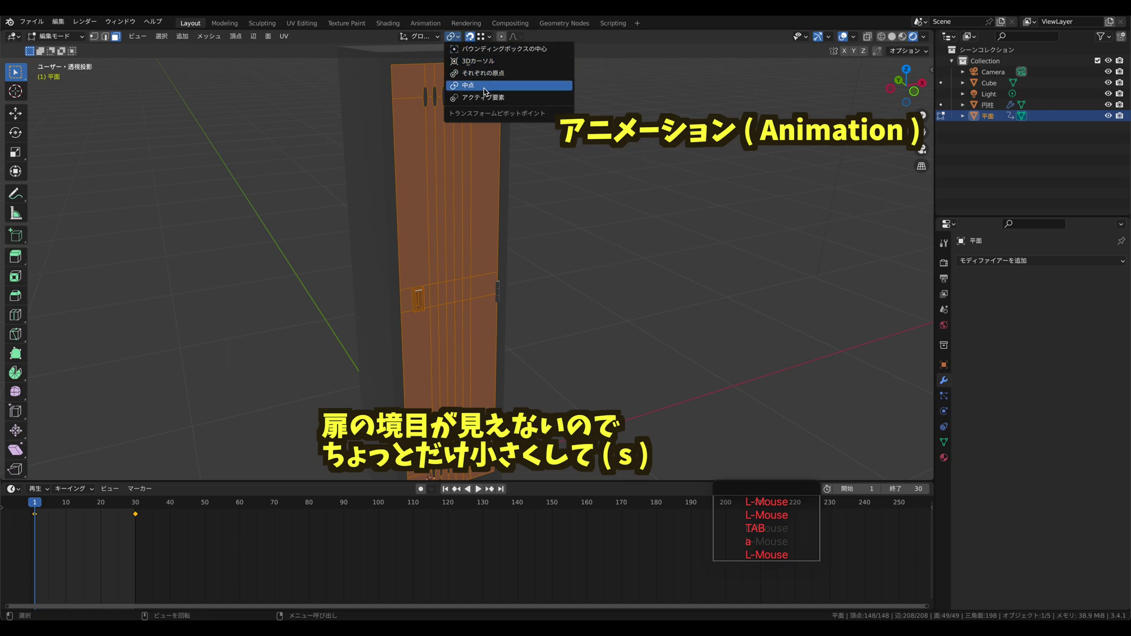
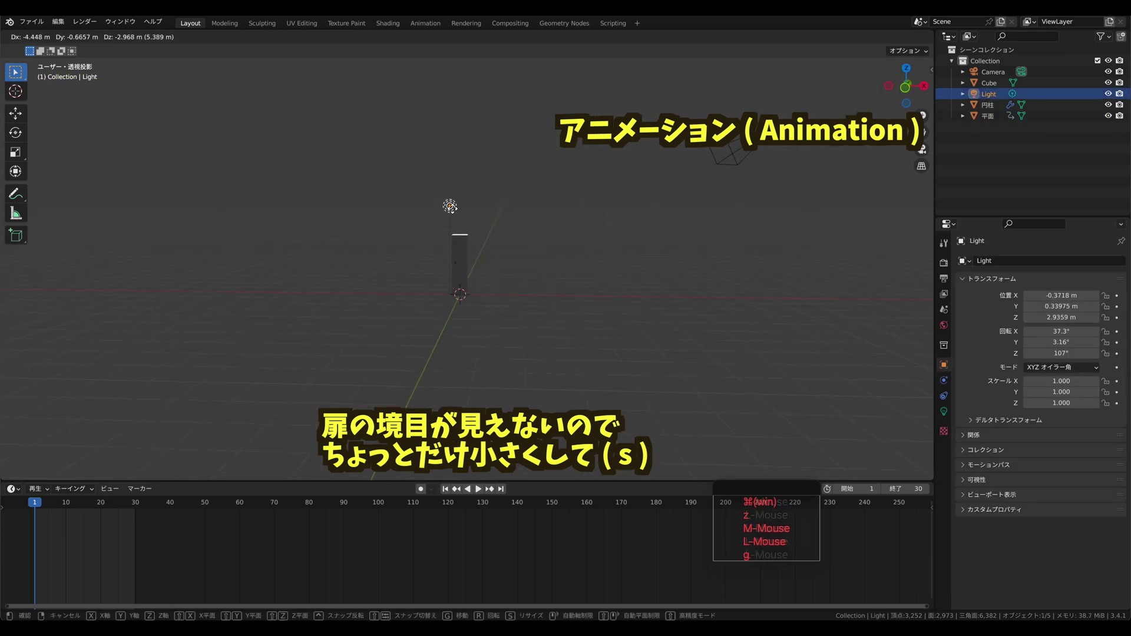
Step: Move the scene light to sit above the locker and confirm its position
{"action": "left_click", "coordinate": [452, 247]}
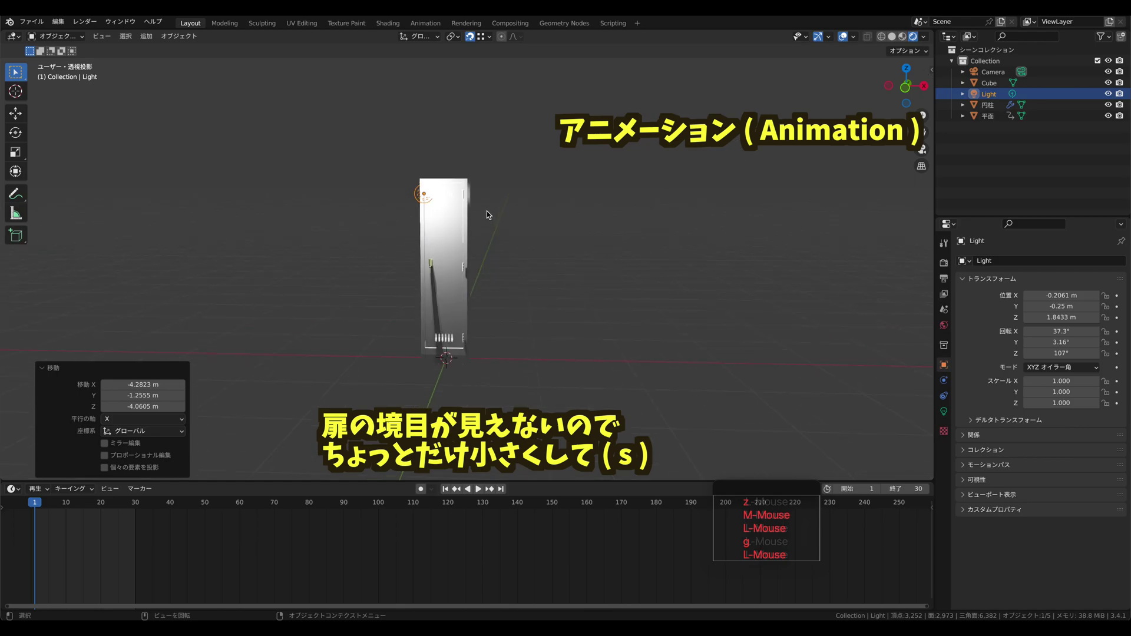